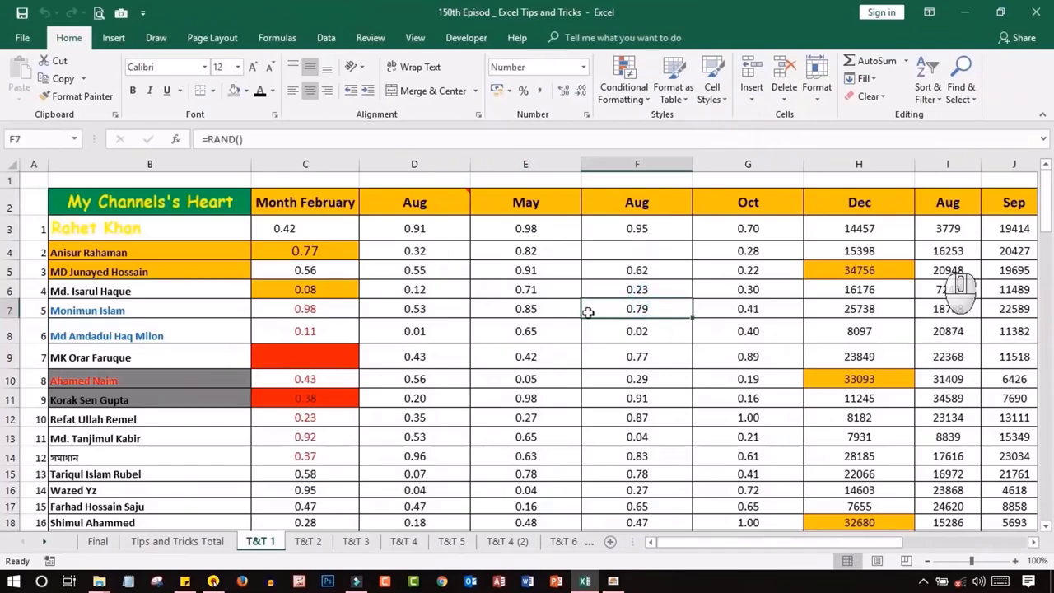
Select cell E6 in the channel data sheet before switching to the View ribbon
{"action": "left_click_drag", "start_coordinate": [784, 540], "coordinate": [710, 549]}
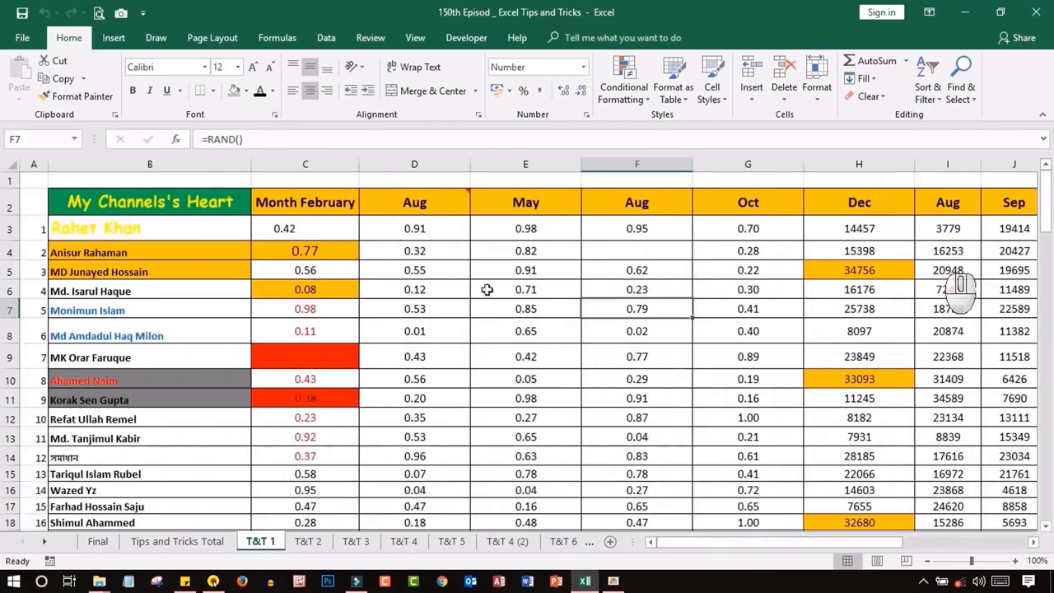
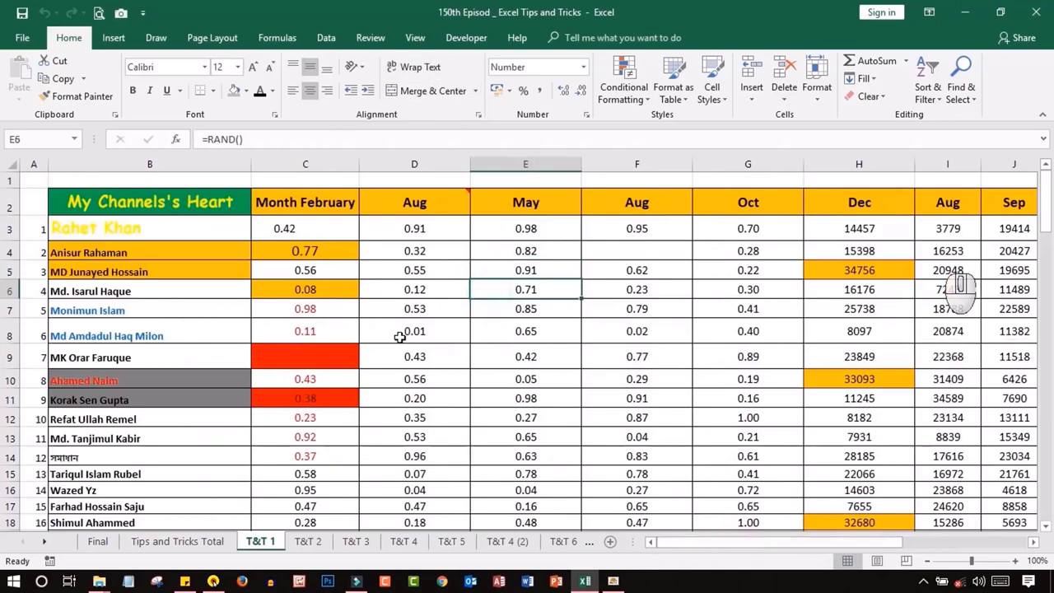
Open the workbook in a second window via View > New Window and bring up Arrange All
{"action": "left_click", "coordinate": [423, 44]}
{"action": "left_click", "coordinate": [444, 62]}
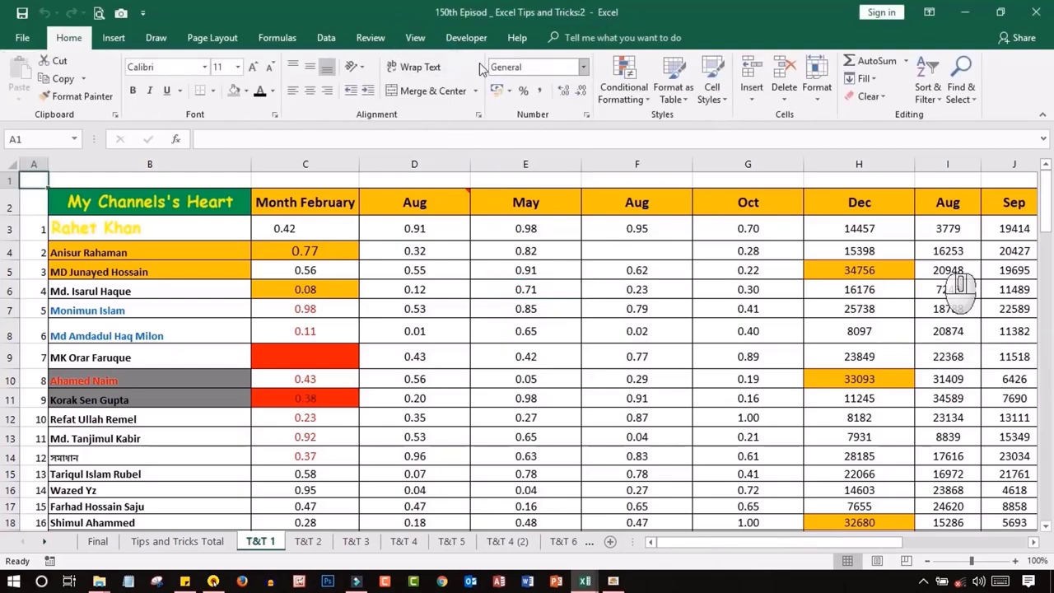
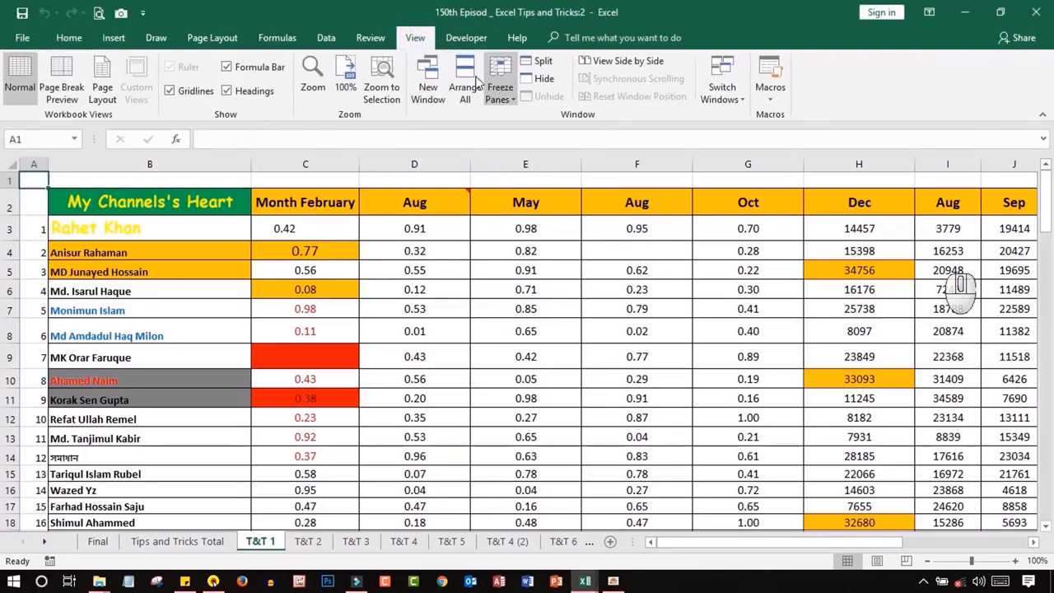
{"action": "left_click", "coordinate": [473, 74]}
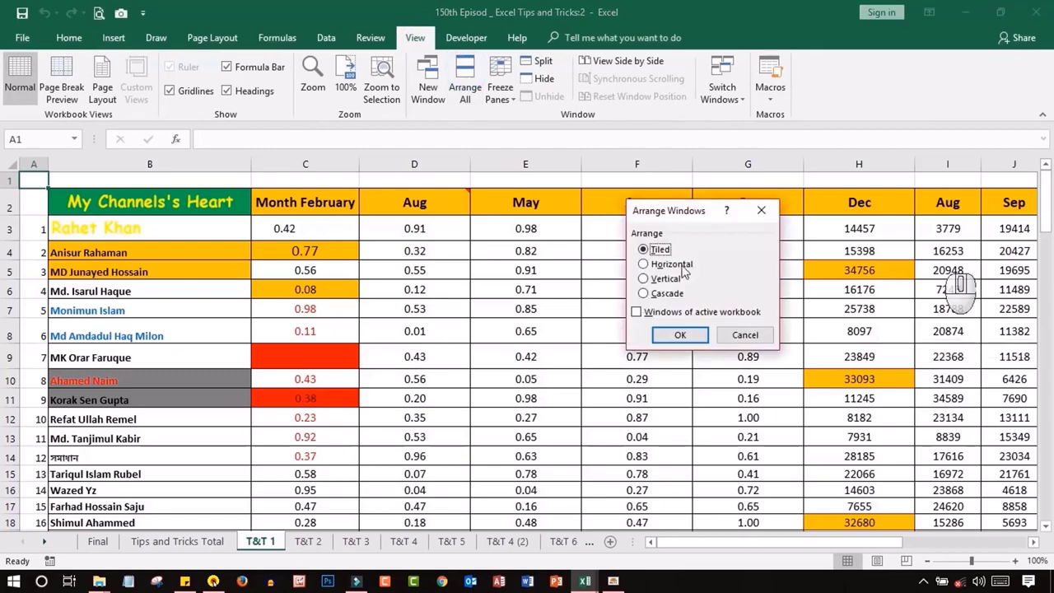
Choose the Tiled arrangement and confirm so both windows sit side by side
{"action": "left_click", "coordinate": [698, 337]}
{"action": "left_click", "coordinate": [408, 304]}
{"action": "left_click", "coordinate": [769, 220]}
{"action": "left_click", "coordinate": [430, 276]}
{"action": "left_click_drag", "start_coordinate": [377, 546], "coordinate": [361, 539]}
{"action": "left_click", "coordinate": [811, 385]}
Adjust the scroll position in the right-hand tiled window to show later month columns
{"action": "left_click_drag", "start_coordinate": [884, 542], "coordinate": [918, 541]}
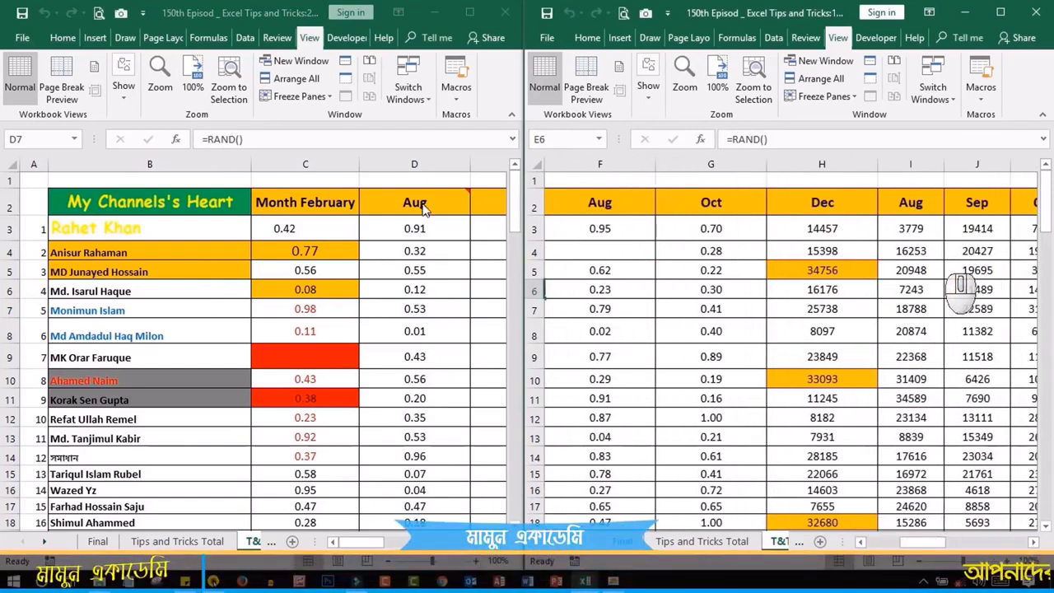
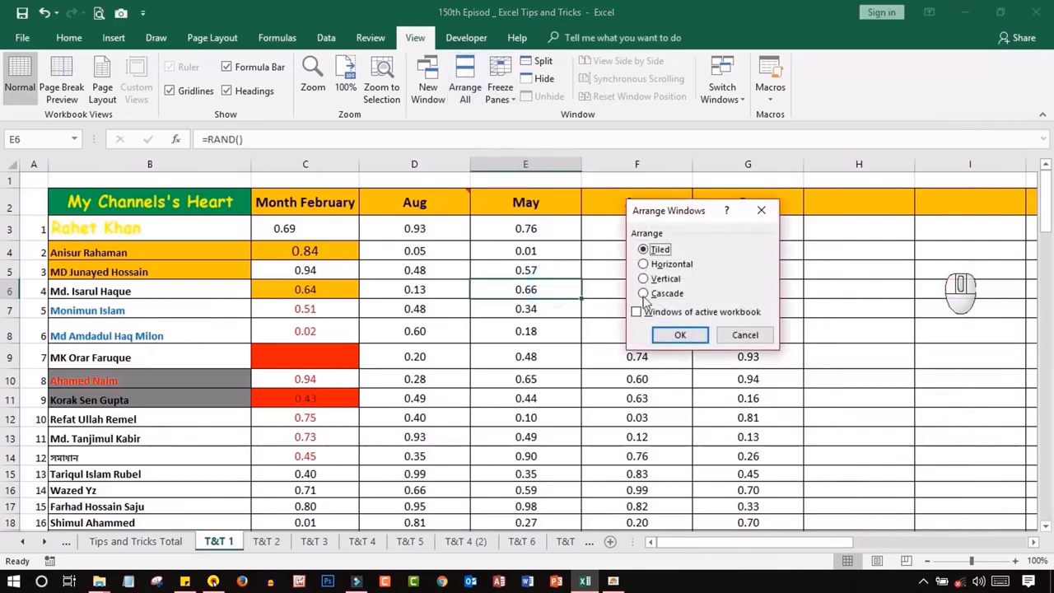
Cancel the Arrange Windows dialog, re-tile via Arrange All, then select cell C7 in the single remaining window
{"action": "left_click", "coordinate": [693, 342]}
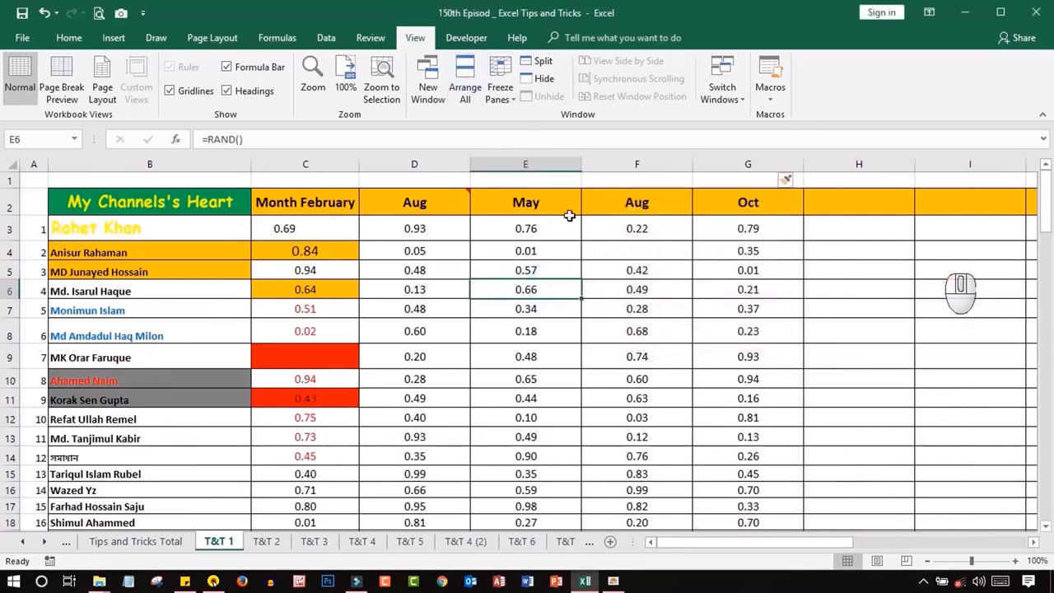
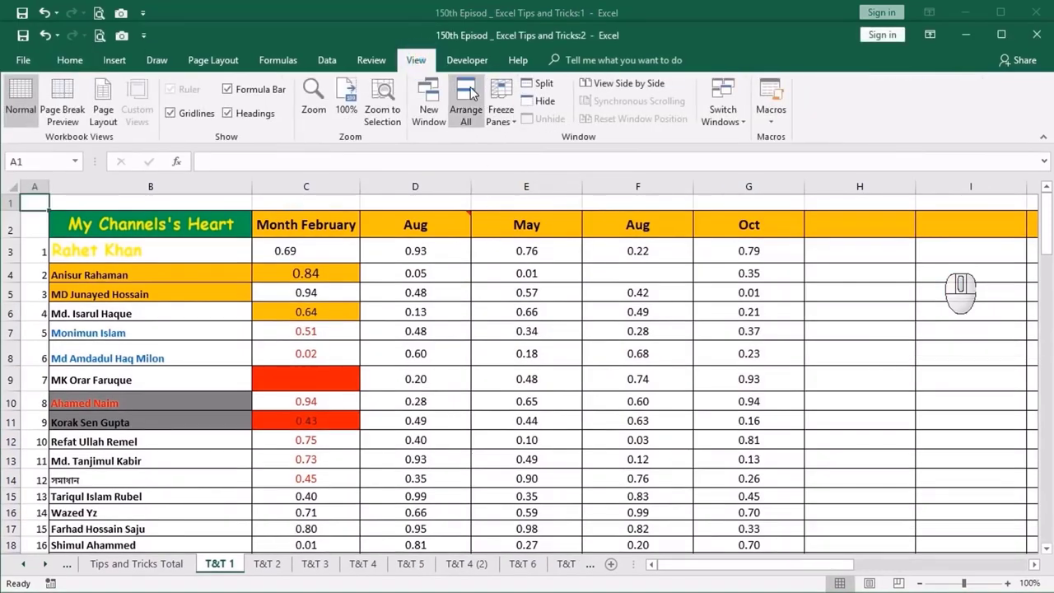
{"action": "left_click", "coordinate": [476, 91]}
{"action": "left_click", "coordinate": [692, 361]}
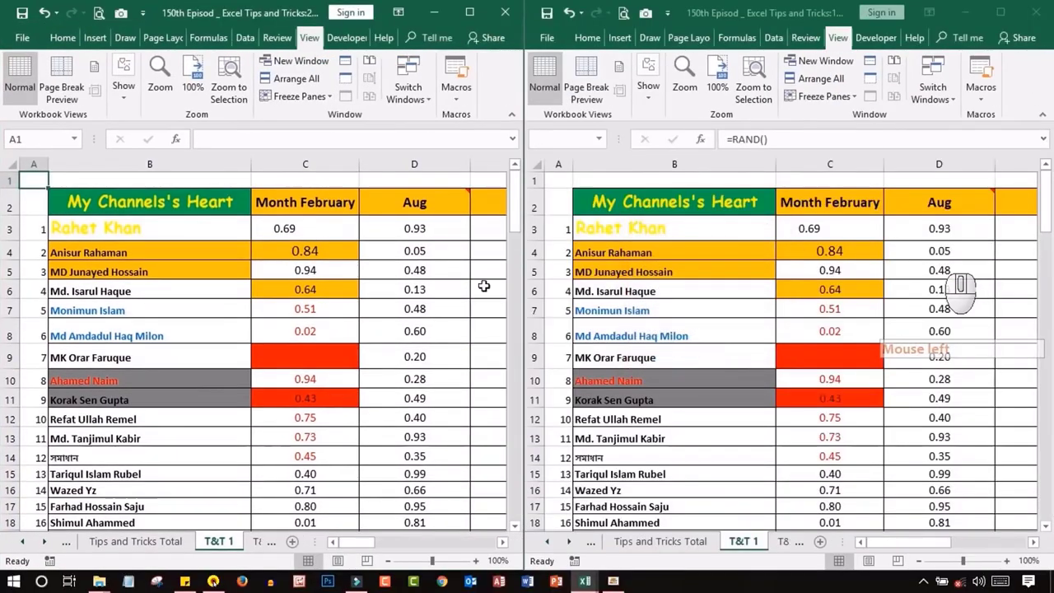
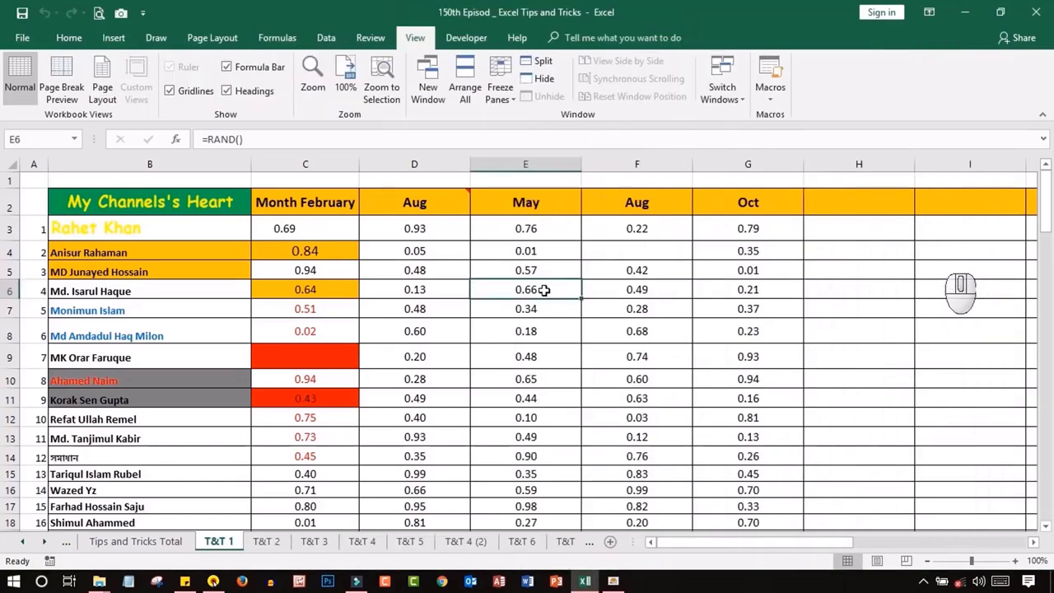
{"action": "left_click", "coordinate": [351, 303]}
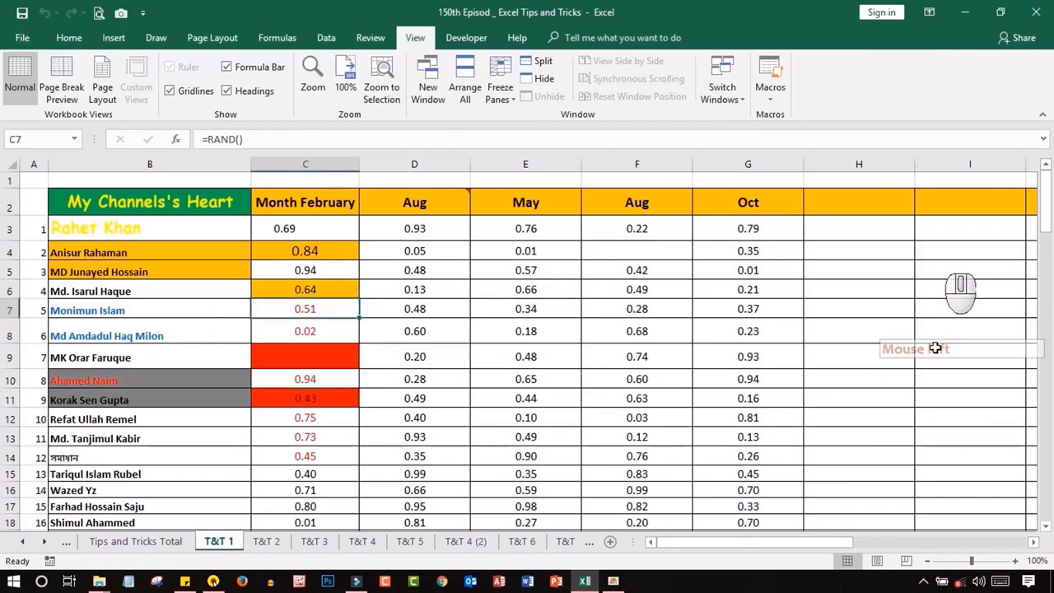